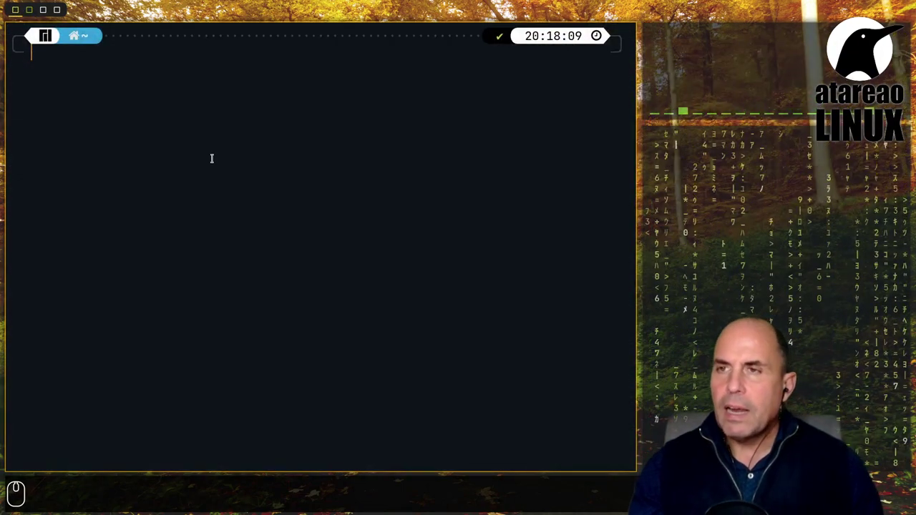
# Log into the remote Ubuntu server over SSH with ssh co2.
pyautogui.write('ssh co2')
pyautogui.press('Return')
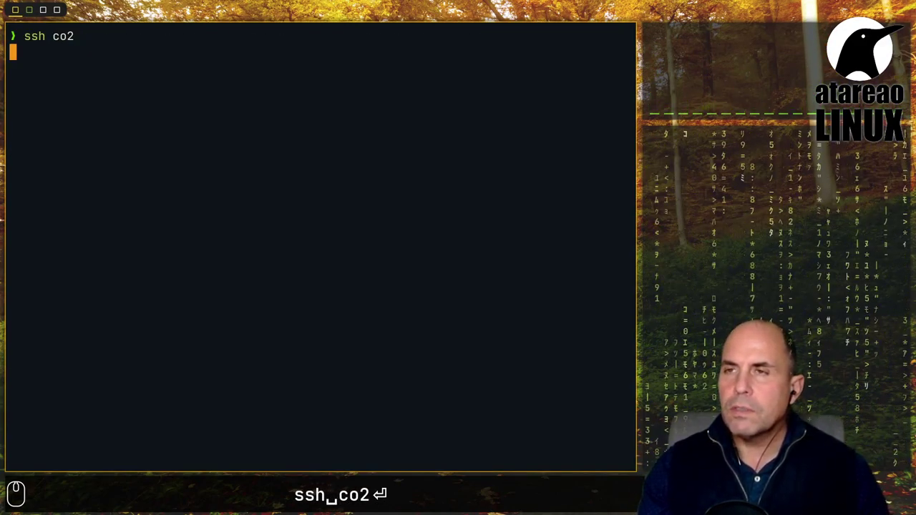
pyautogui.press('Return')
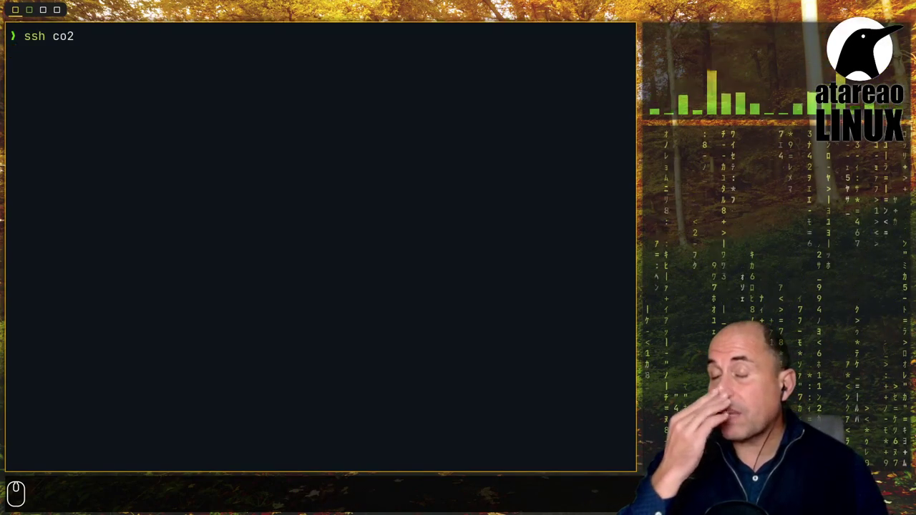
pyautogui.press('Return')
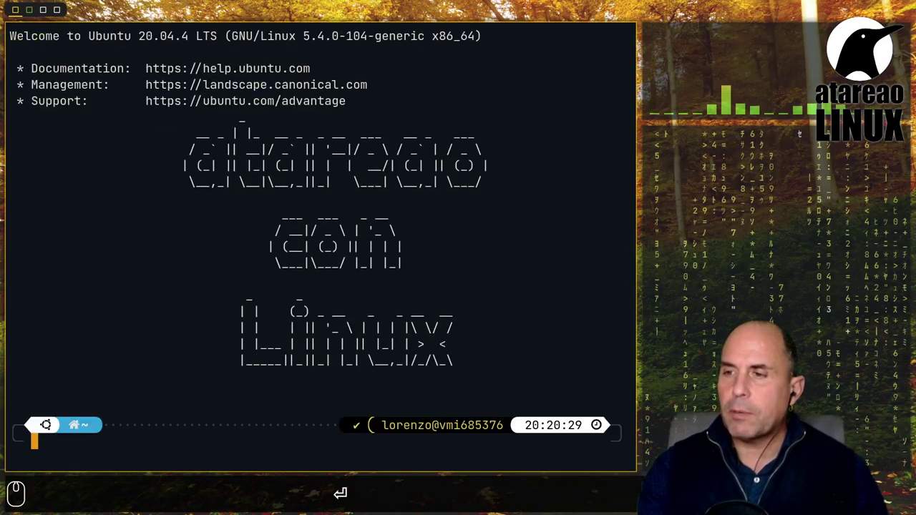
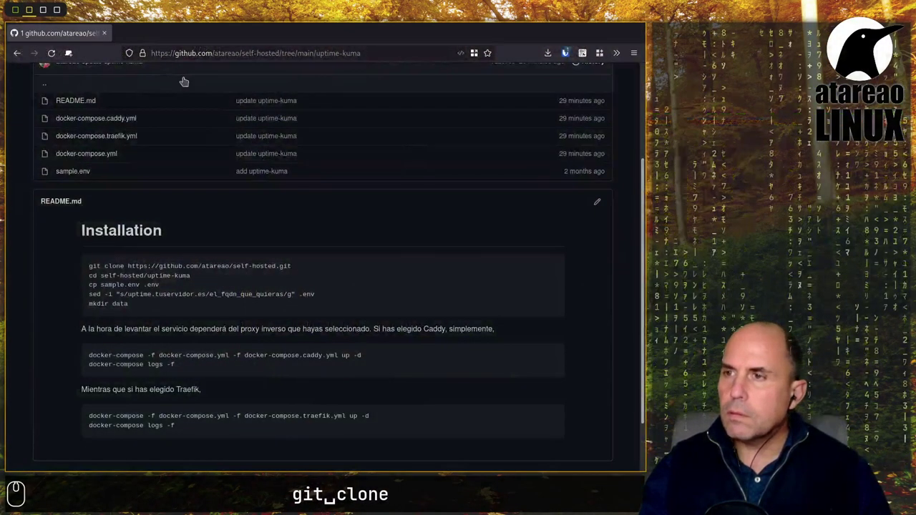
# Copy the git clone command from the uptime-kuma README on GitHub.
pyautogui.click(195, 259)
pyautogui.rightClick(196, 264)
pyautogui.click(223, 275)
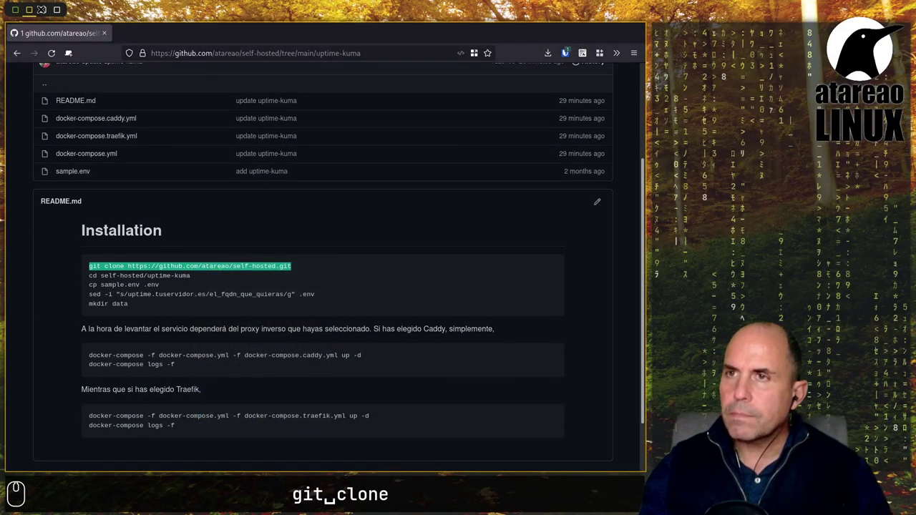
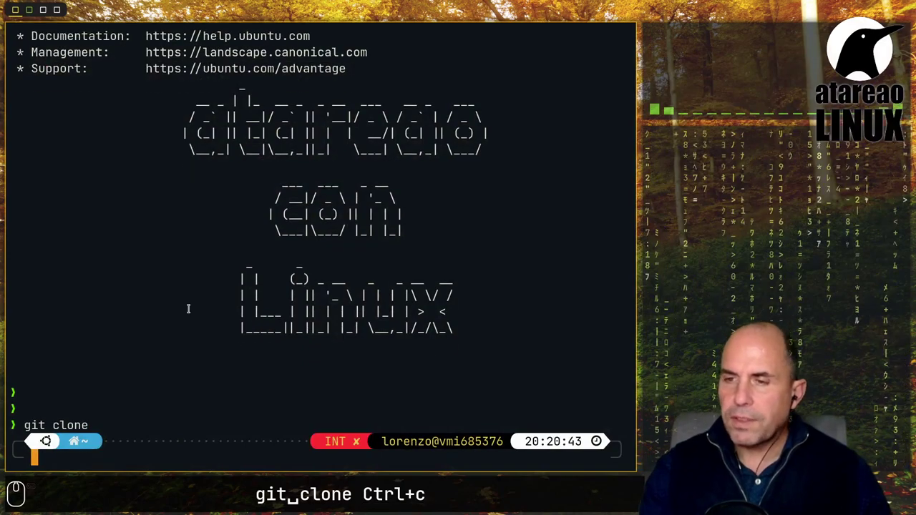
# Clone the self-hosted repository on the server with the pasted git clone command.
pyautogui.press('ctrl+alt+v')
pyautogui.press('Return')
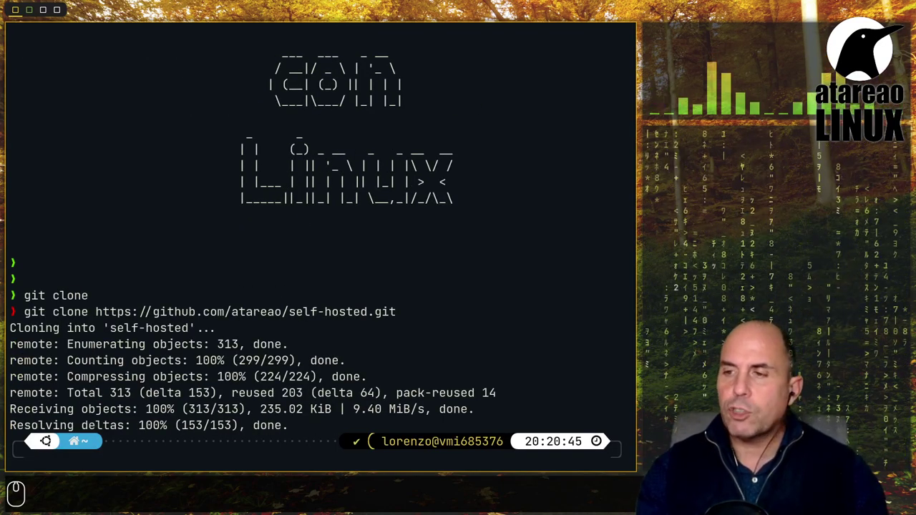
# Enter self-hosted/caddy, list its files and read its README.md.
pyautogui.write('cd ca')
pyautogui.press('Tab')
pyautogui.press('BackSpace')
pyautogui.press('BackSpace')
pyautogui.write('s')
pyautogui.press('Tab')
pyautogui.write('a')
pyautogui.press('Return')
pyautogui.press('Return')
pyautogui.write('ls l')
pyautogui.press('Return')
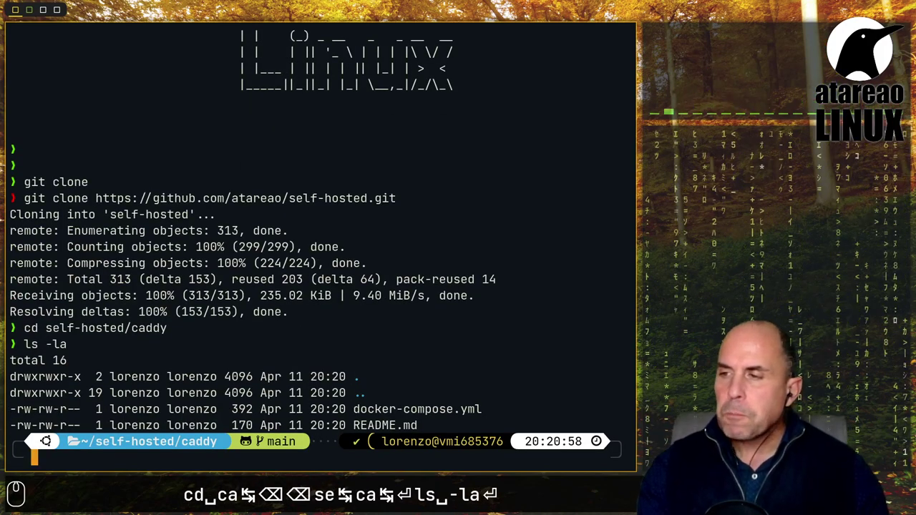
pyautogui.write('cat')
pyautogui.write('r')
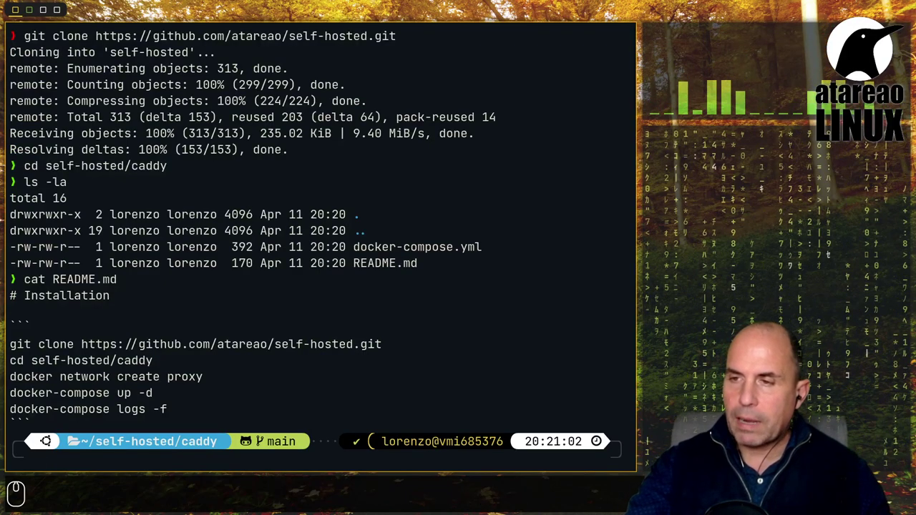
# Create the proxy docker network and start the Caddy container with docker-compose up -d.
pyautogui.write('docker network create proxy')
pyautogui.press('Return')
pyautogui.press('Return')
# Follow the Caddy logs to confirm it configured successfully, then stop with Ctrl+C.
pyautogui.write('docker-compo')
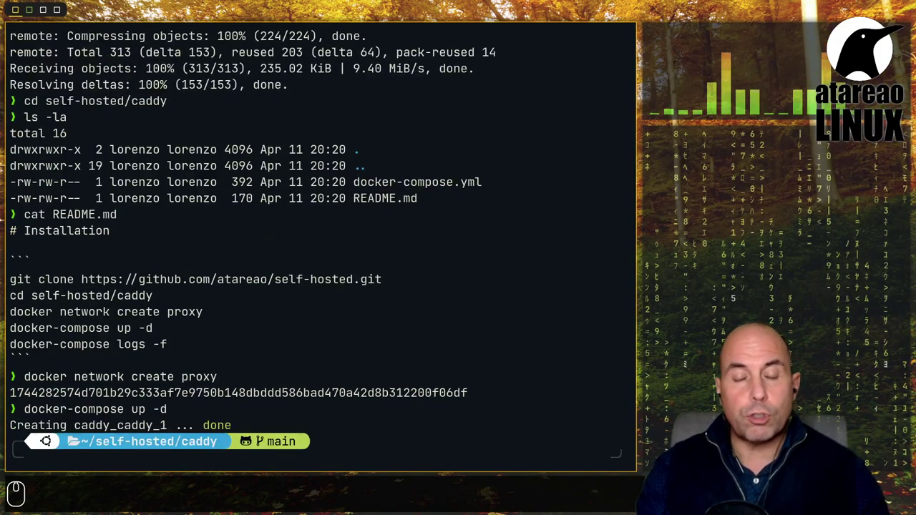
pyautogui.write('docker-compose logs -f')
pyautogui.press('Return')
pyautogui.press('Return')
pyautogui.press('BackSpace')
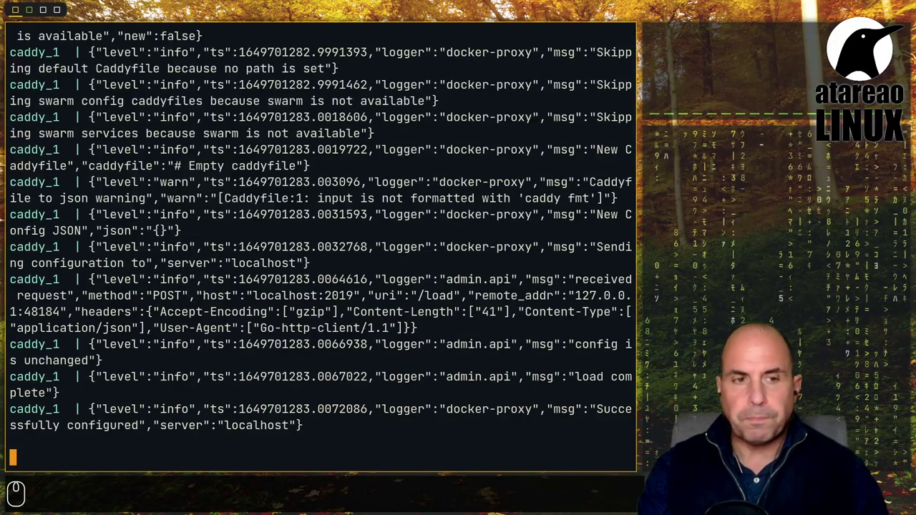
pyautogui.press('ctrl+c')
# Move up to the self-hosted folder and head toward uptime-kuma.
pyautogui.write('cd')
pyautogui.write('..')
pyautogui.press('Return')
pyautogui.write('d up')
pyautogui.press('Tab')
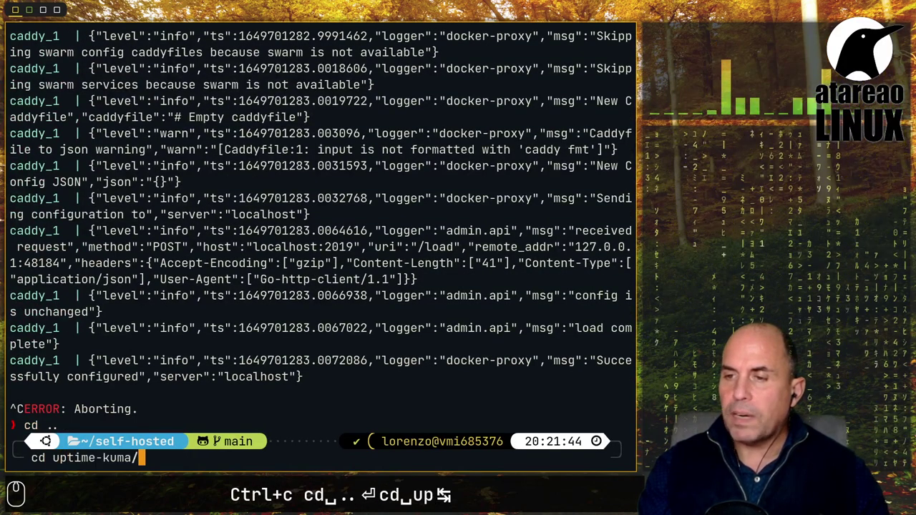
# Inside uptime-kuma, read the README and copy sample.env to a new .env file.
pyautogui.press('Return')
pyautogui.press('ctrl+l')
pyautogui.write('ct r')
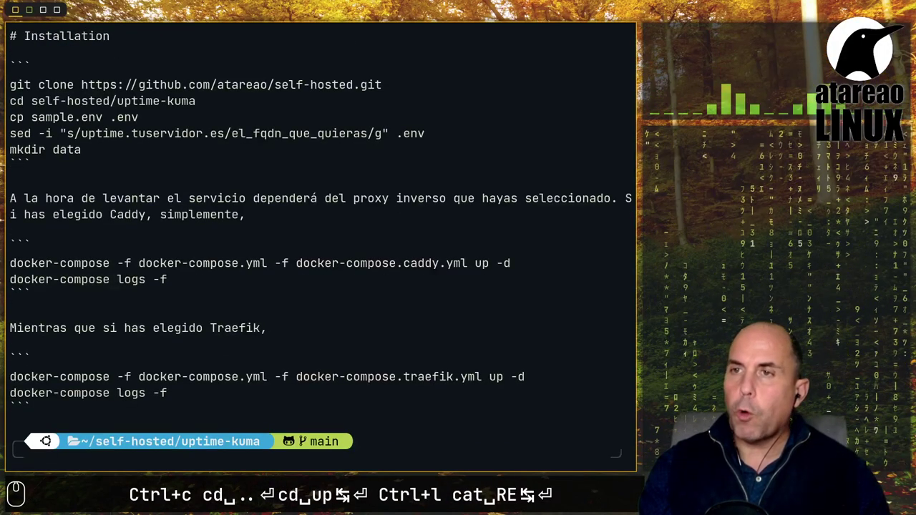
pyautogui.write('cp sa')
pyautogui.press('Tab')
pyautogui.write('.env')
pyautogui.press('Return')
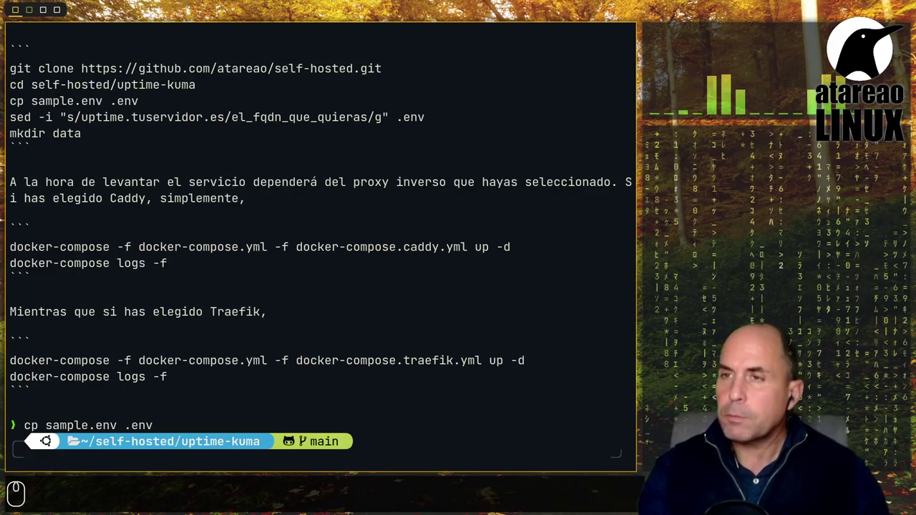
# Edit .env in vim, replacing tuservidor with servidorlinux in the FQDN, and save it.
pyautogui.write('vim .env')
pyautogui.press('Return')
pyautogui.press('Return')
pyautogui.write('llllllllllllll')
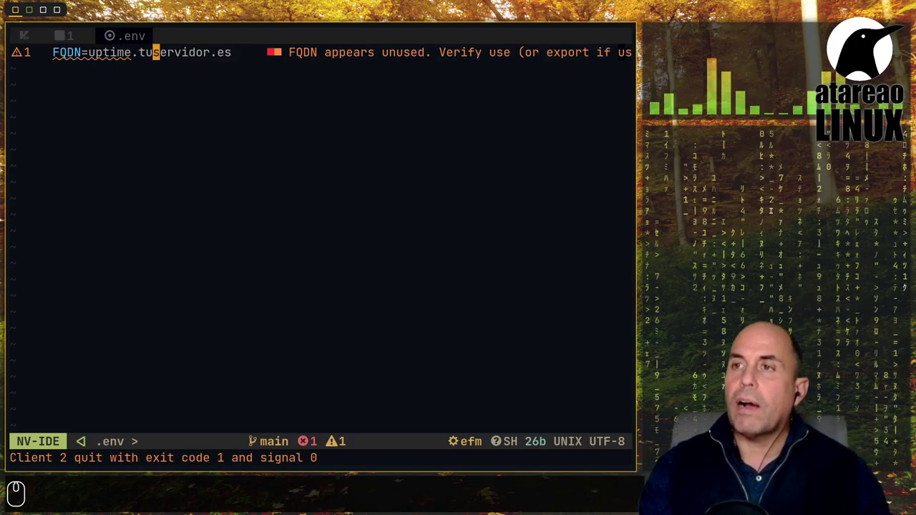
pyautogui.write('ciwservidorlinux')
pyautogui.press('Escape')
pyautogui.write('w')
pyautogui.press('Return')
pyautogui.press('BackSpace')
pyautogui.write('wqa')
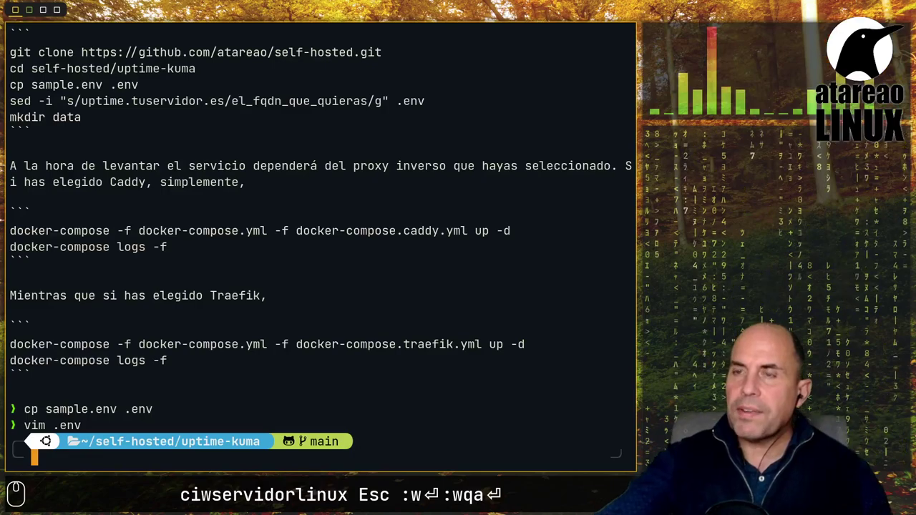
# Create the data folder and show the README installation steps again.
pyautogui.press("'")
pyautogui.write('kdir data')
pyautogui.press('Return')
pyautogui.press('ctrl+l')
pyautogui.write('at re')
pyautogui.press('Tab')
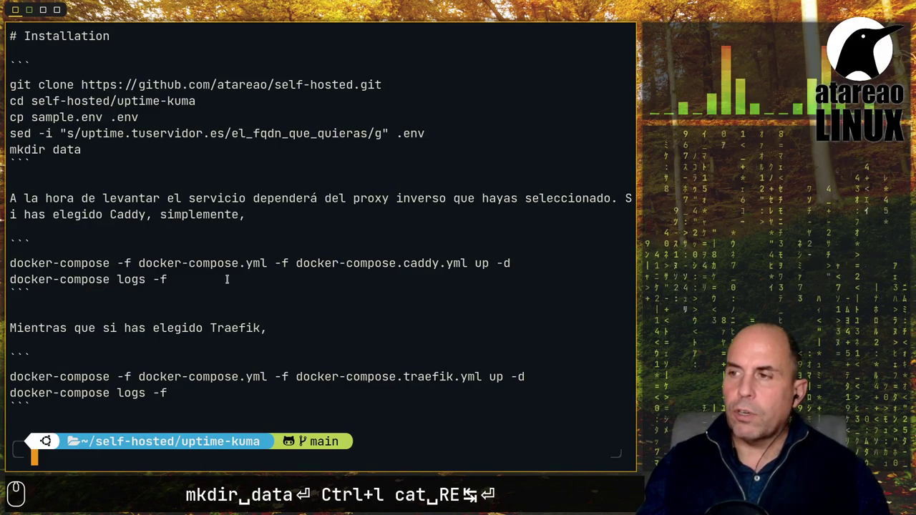
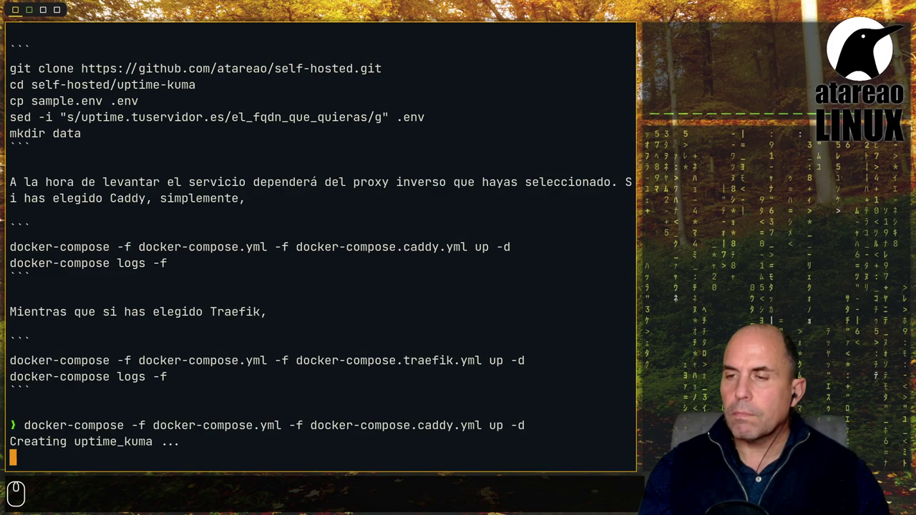
# Launch Uptime Kuma with the Caddy compose files and follow its logs showing port 3001.
pyautogui.press('Return')
pyautogui.write('docker-copose logs -f')
pyautogui.press('Return')
pyautogui.press('Return')
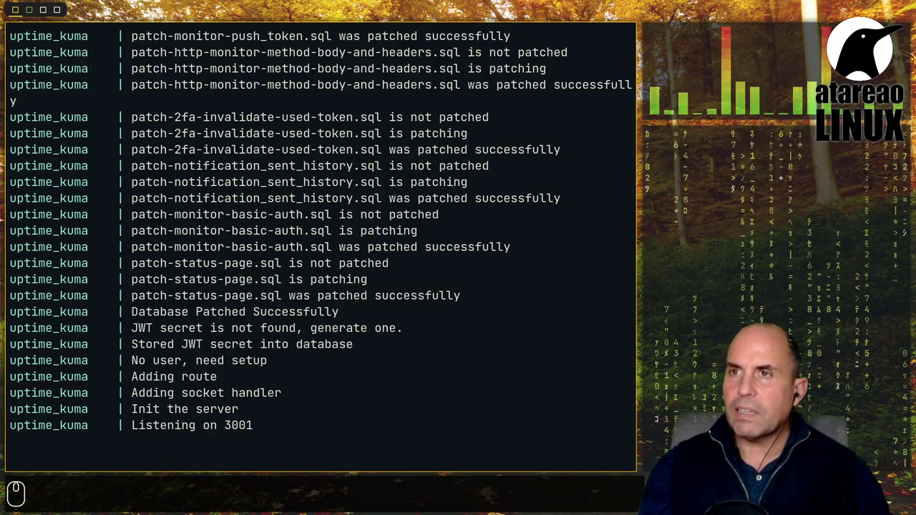
# Leave the logs, switch to Firefox and start a new browser tab.
pyautogui.press('super+2')
pyautogui.press('super+1')
pyautogui.press('super+8')
pyautogui.press('ctrl+t')
# Go to uptime.servidorlinux.es in the new tab's address bar.
pyautogui.write('u')
pyautogui.write('ptin')
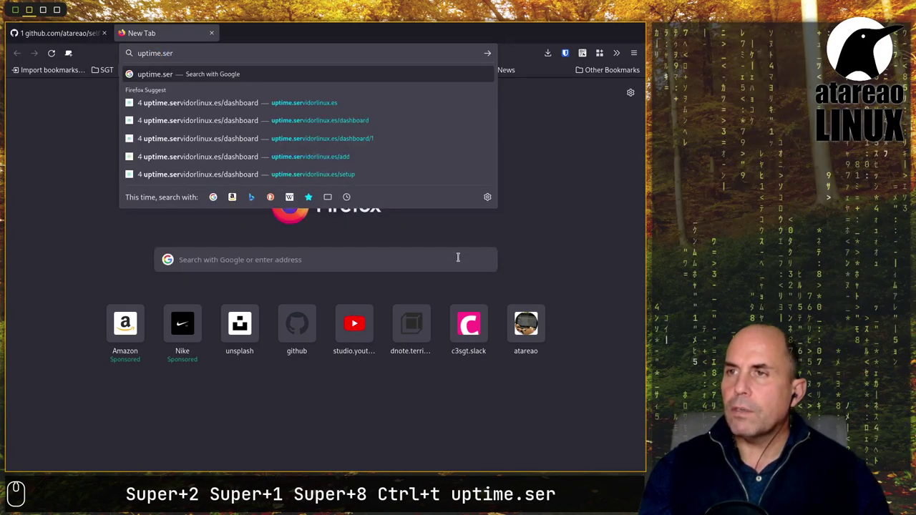
pyautogui.write('e.')
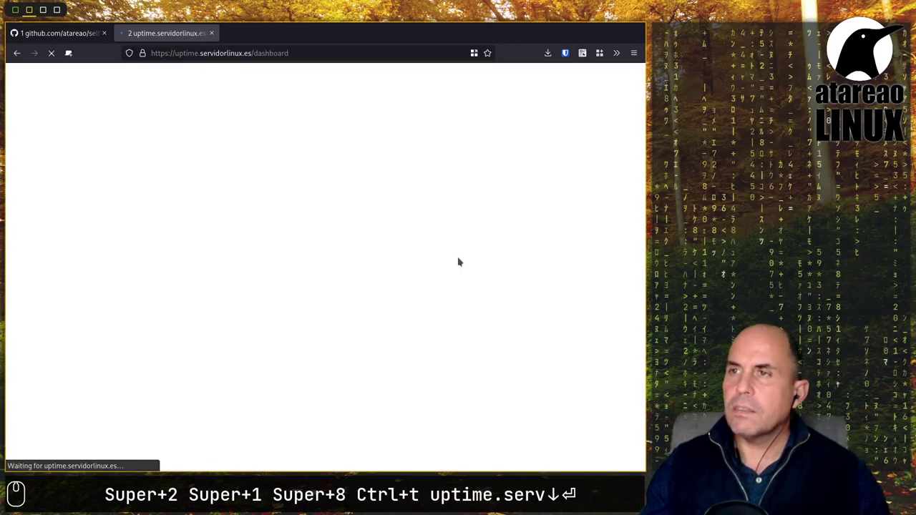
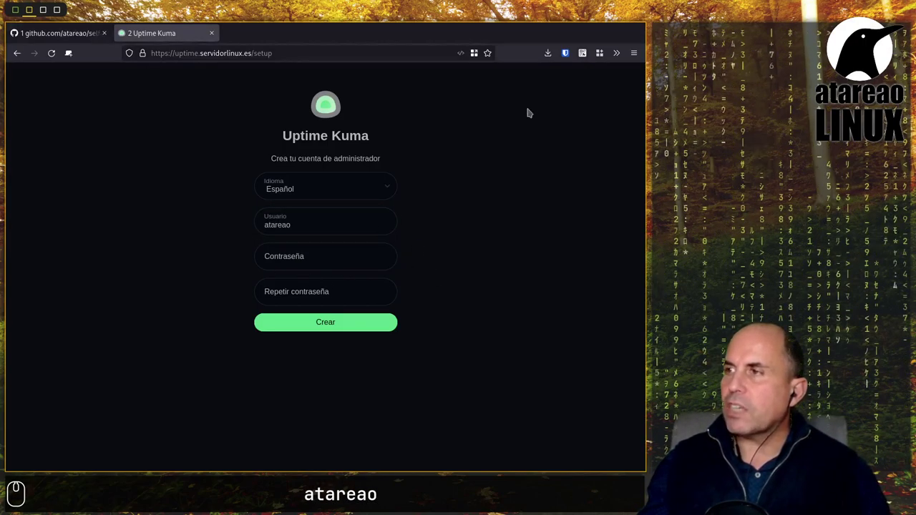
# Generate a random password in the Bitwarden vault for the atareao admin account.
pyautogui.click(571, 56)
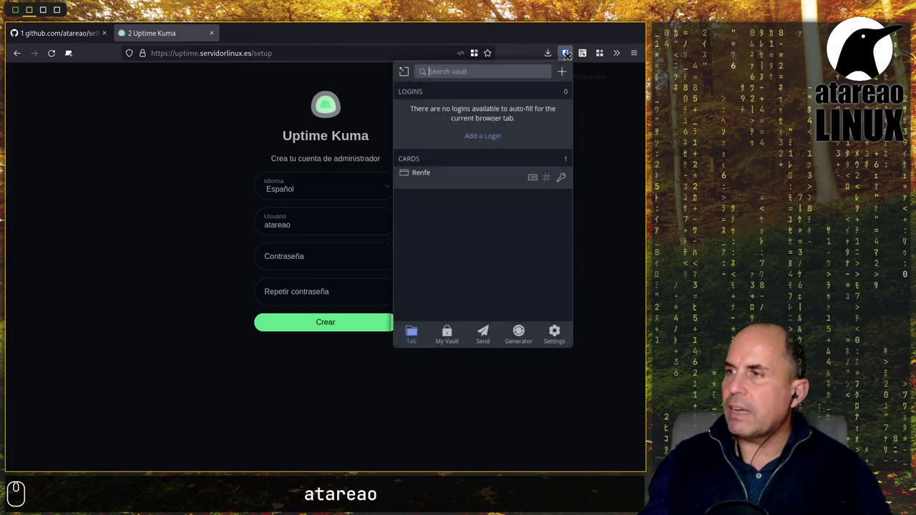
pyautogui.click(533, 343)
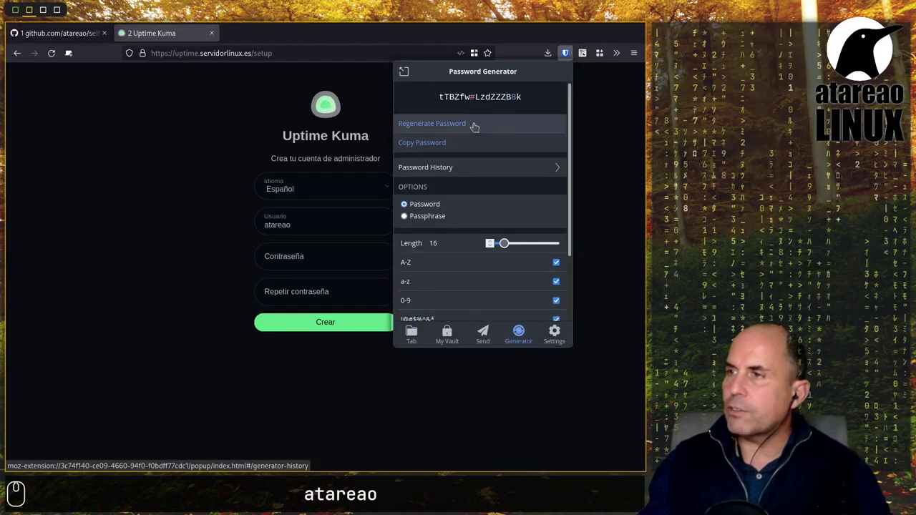
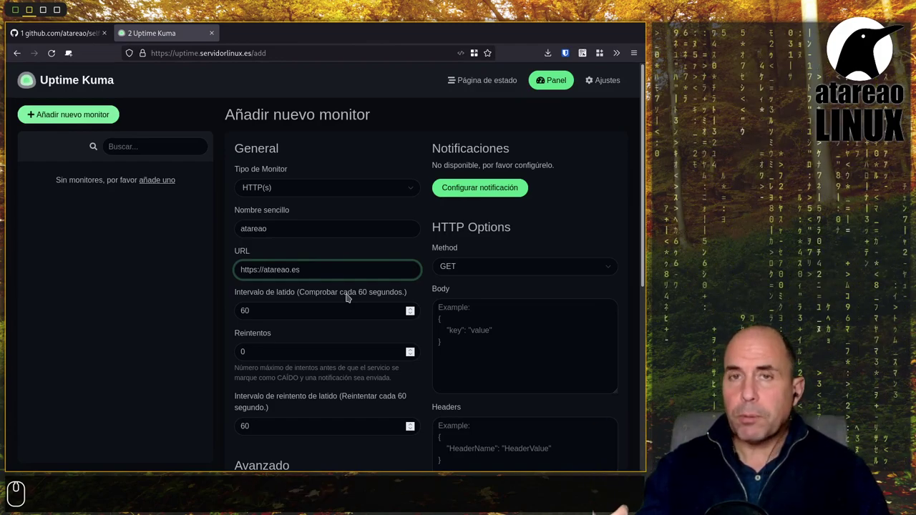
pyautogui.scroll(-3)
pyautogui.scroll(-3)
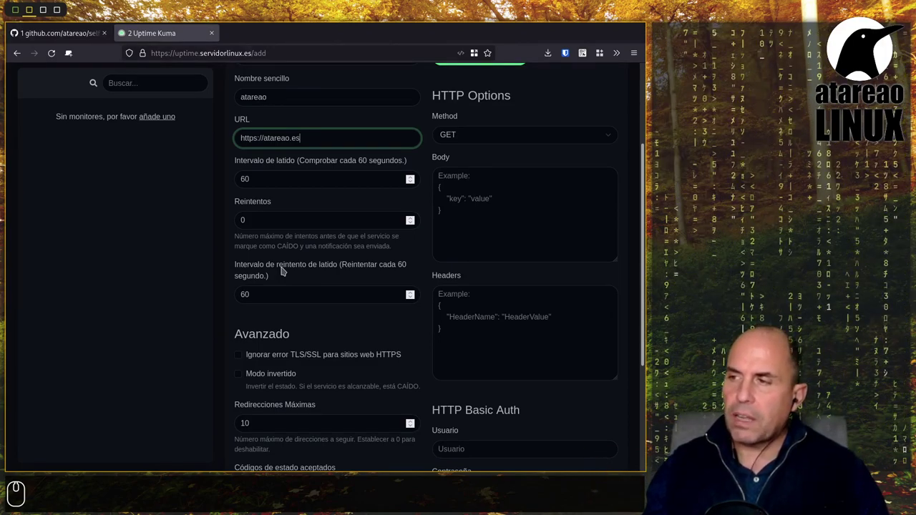
pyautogui.scroll(-3)
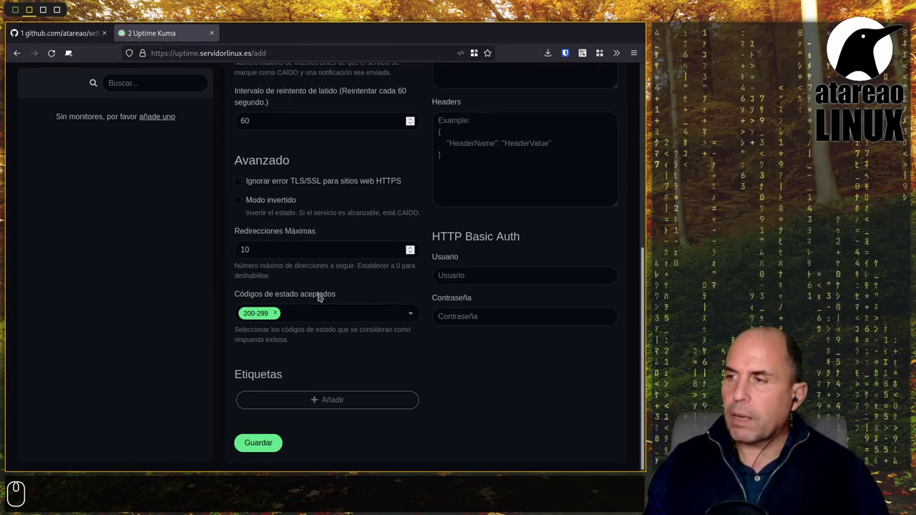
pyautogui.scroll(3)
pyautogui.scroll(3)
pyautogui.scroll(-3)
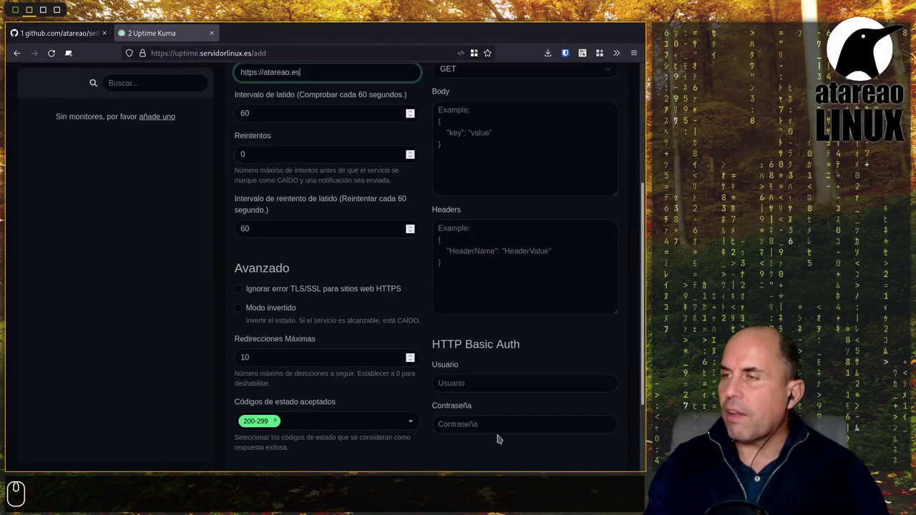
pyautogui.scroll(3)
pyautogui.scroll(-3)
pyautogui.scroll(3)
pyautogui.scroll(3)
pyautogui.scroll(-3)
pyautogui.doubleClick(263, 438)
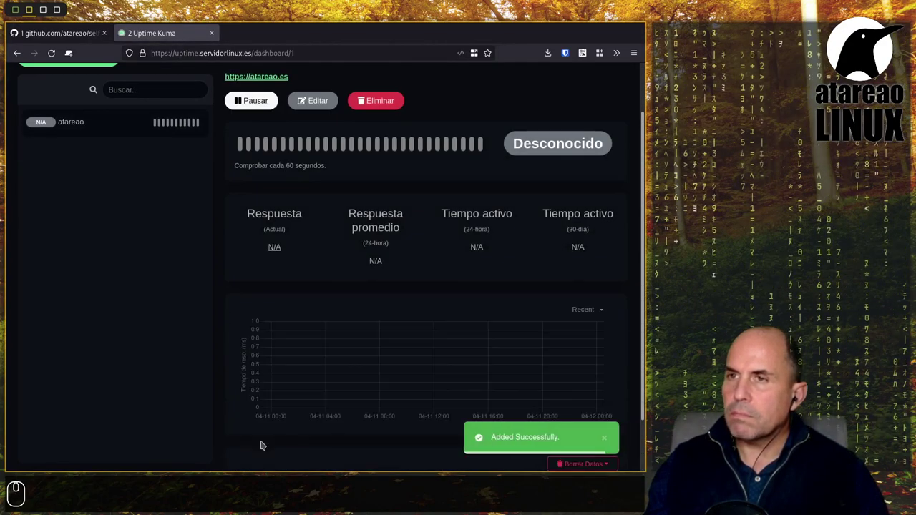
# Scroll the dashboard to watch atareao's first heartbeat report Funcional with 200 OK.
pyautogui.scroll(3)
pyautogui.scroll(-3)
pyautogui.scroll(-3)
pyautogui.scroll(-3)
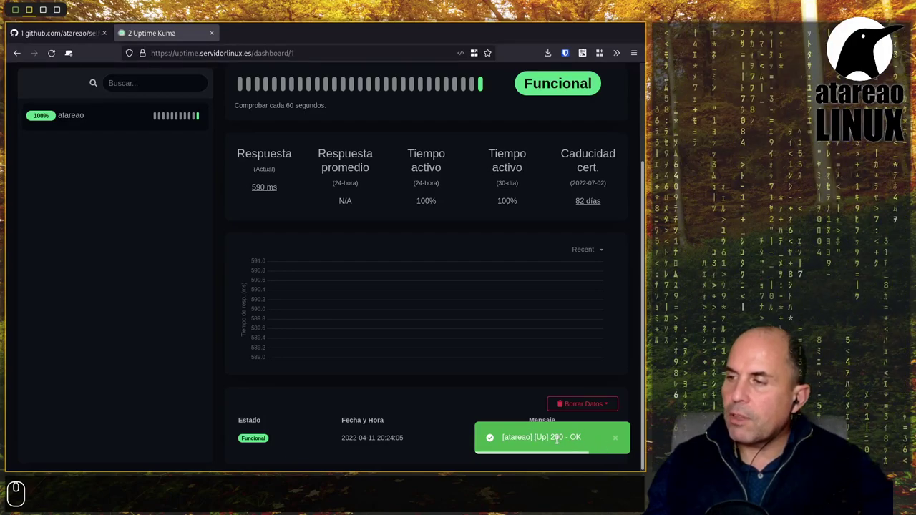
pyautogui.scroll(3)
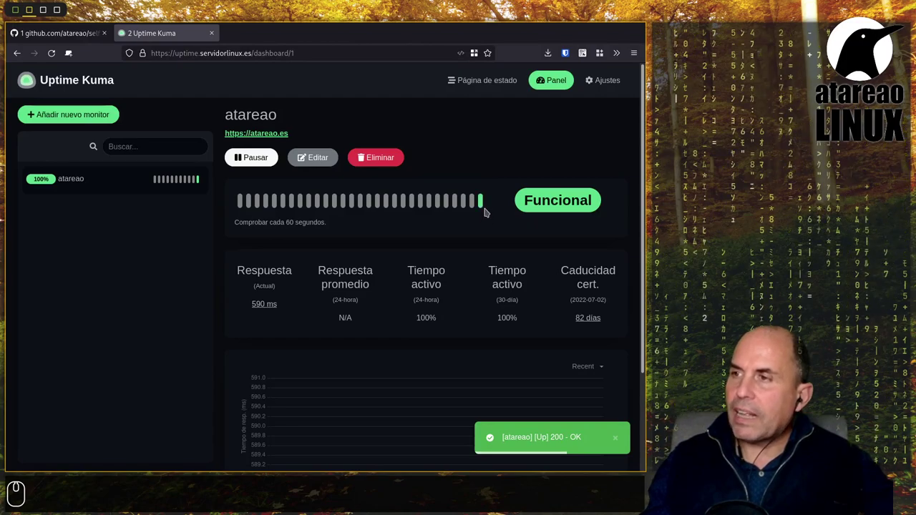
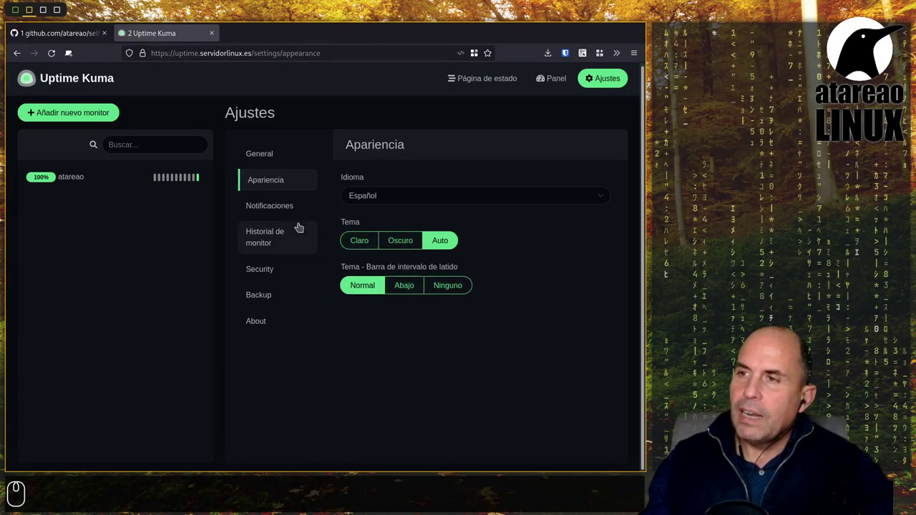
# Open Configurar notificación and browse the notification type list around Telegram.
pyautogui.moveTo(287, 212); pyautogui.dragTo(400, 208)
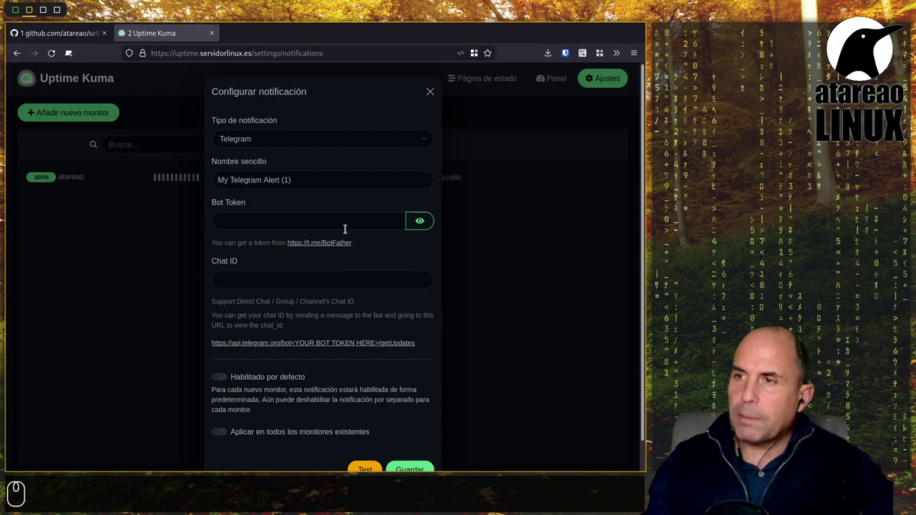
pyautogui.moveTo(275, 137); pyautogui.dragTo(275, 205)
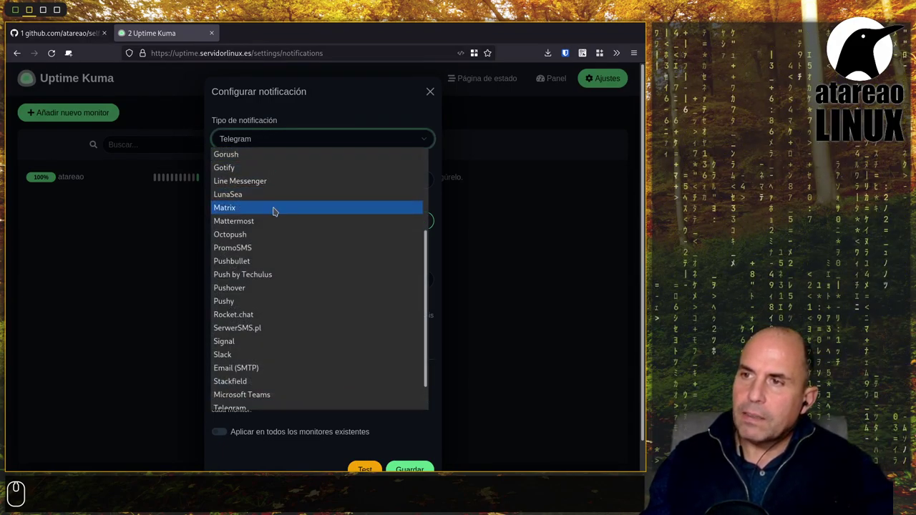
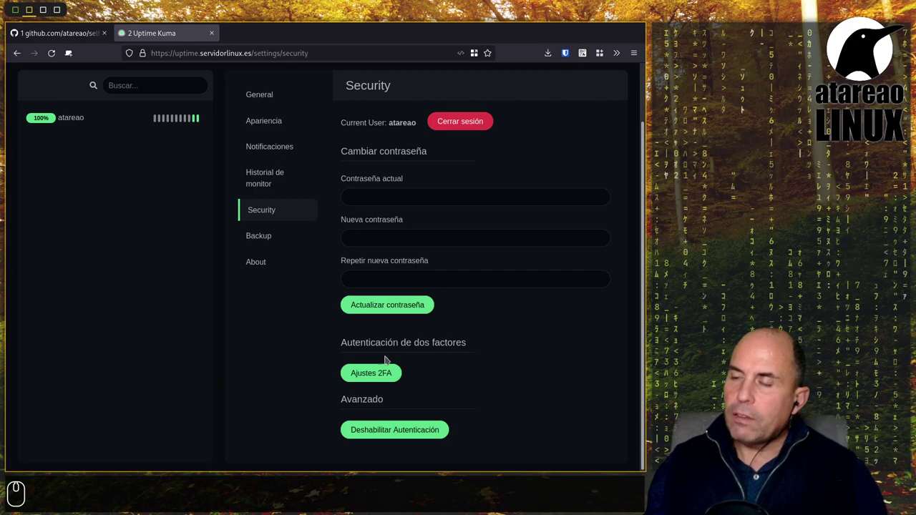
# Review the Security page's 2FA options, then return via Panel to the atareao monitor dashboard.
pyautogui.moveTo(282, 233); pyautogui.dragTo(396, 291)
pyautogui.scroll(3)
pyautogui.click(132, 179)
pyautogui.scroll(-3)
pyautogui.scroll(3)
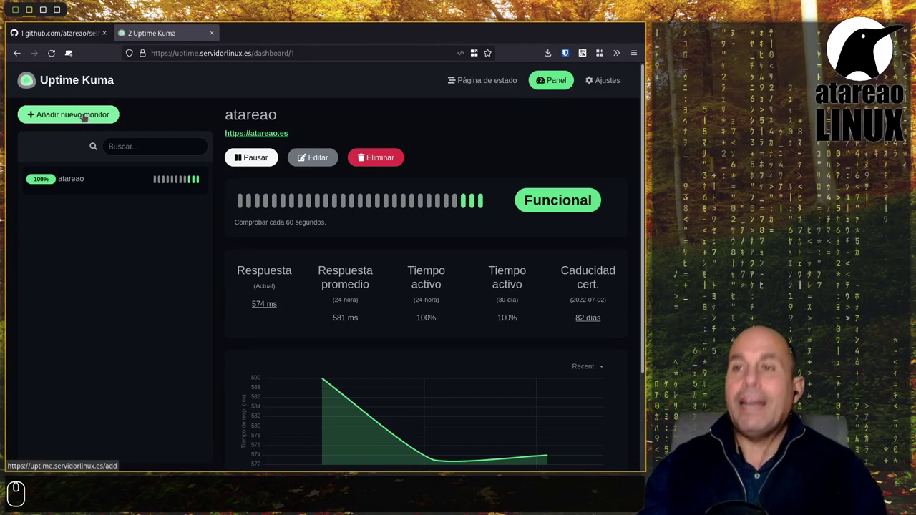
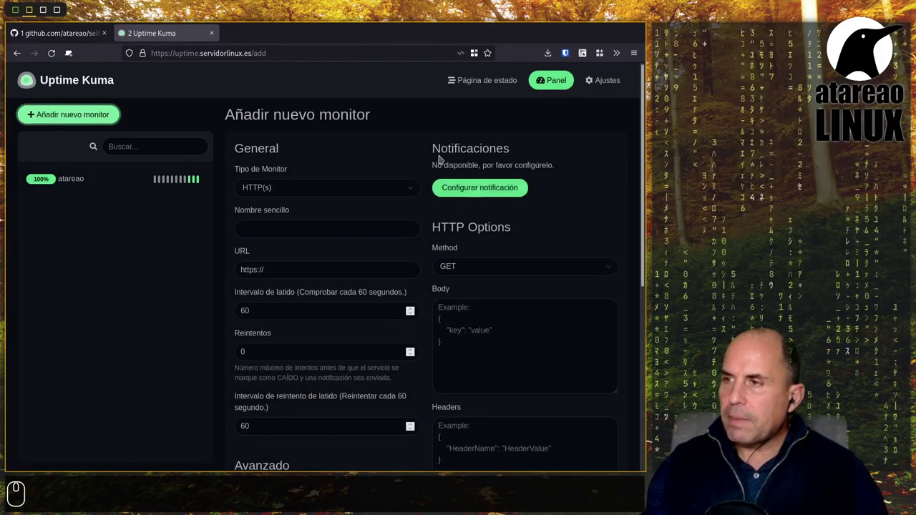
# Choose the HTTP(s) - Palabra clave monitor type and browse the new monitor form's fields.
pyautogui.click(290, 186)
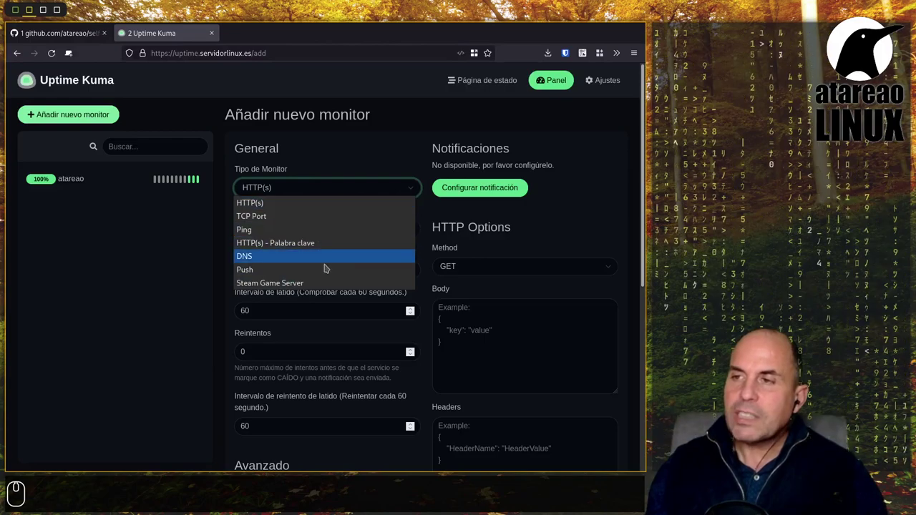
pyautogui.click(331, 239)
pyautogui.scroll(-3)
pyautogui.scroll(3)
pyautogui.scroll(-3)
pyautogui.scroll(-3)
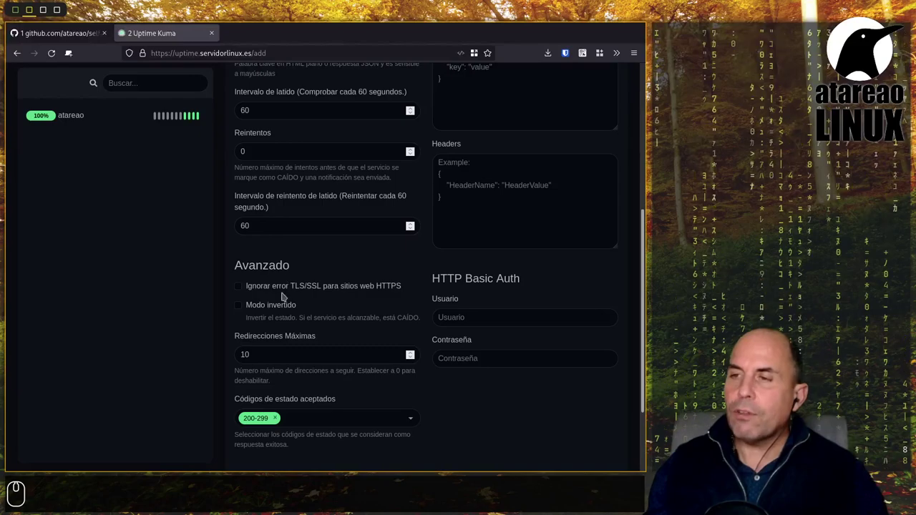
# Leave the form unsaved and go to the Página de estado list, which has no status pages.
pyautogui.scroll(-3)
pyautogui.scroll(-3)
pyautogui.scroll(3)
pyautogui.scroll(3)
pyautogui.click(490, 84)
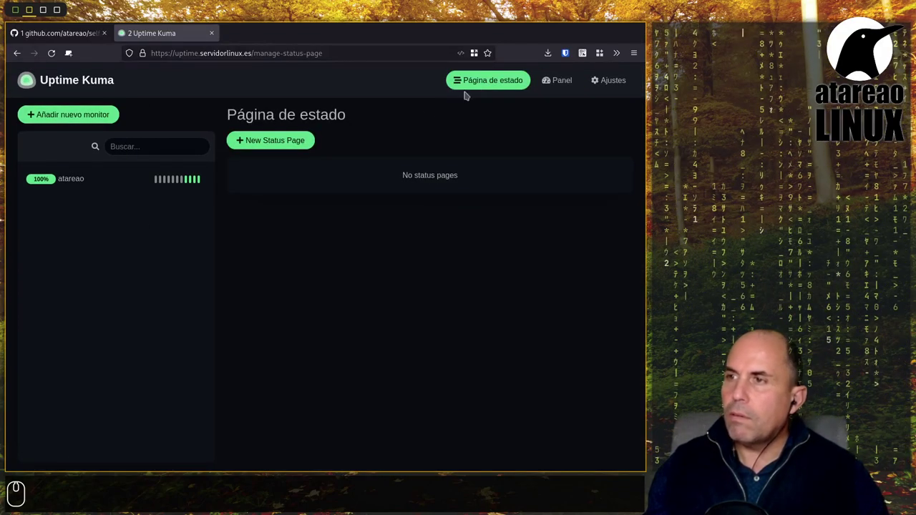
# Select the atareao monitor and review its Funcional dashboard with 563 ms response and 100% uptime.
pyautogui.moveTo(77, 185); pyautogui.dragTo(232, 181)
pyautogui.scroll(-3)
pyautogui.scroll(-3)
pyautogui.scroll(3)
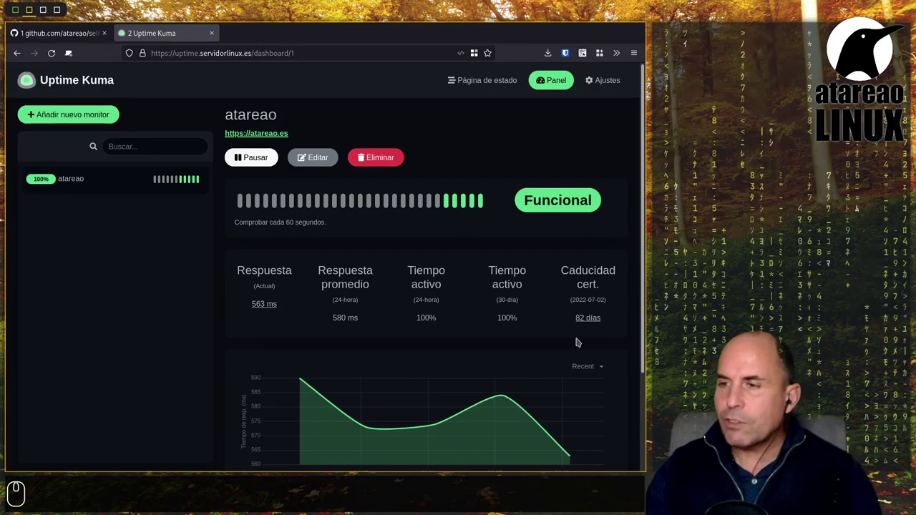
# Scroll the atareao monitor's response-time chart, readings from 590 ms down to 563 ms.
pyautogui.scroll(-3)
pyautogui.scroll(-3)
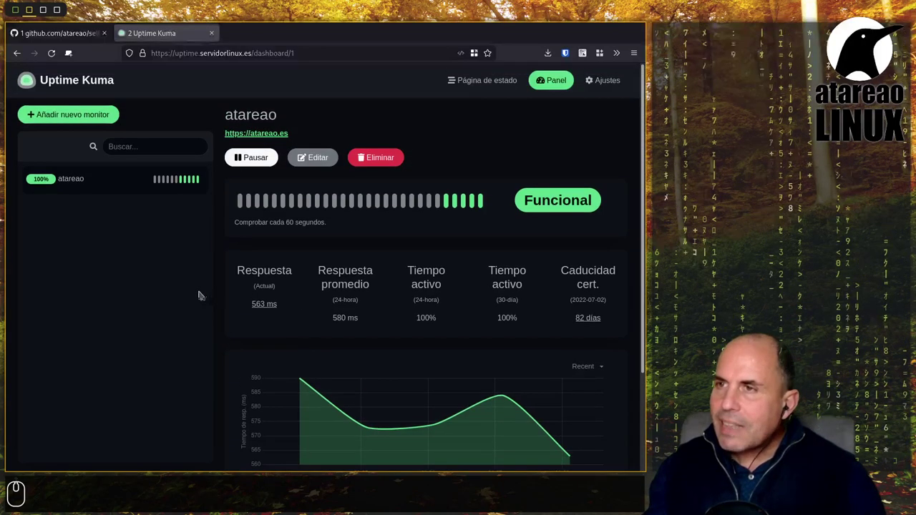